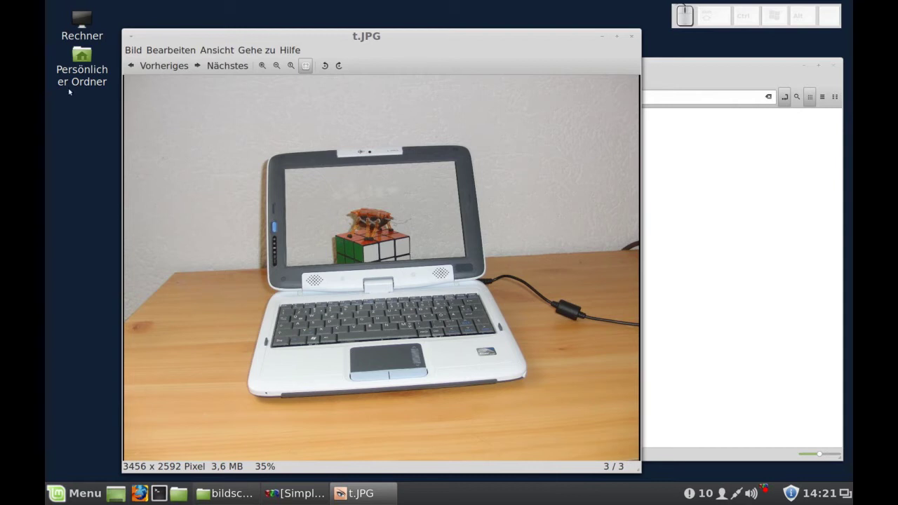
Step: Flip back and forth between the composite, the open-laptop photo and the closed-laptop photo CIMG4029.JPG
click(138, 67)
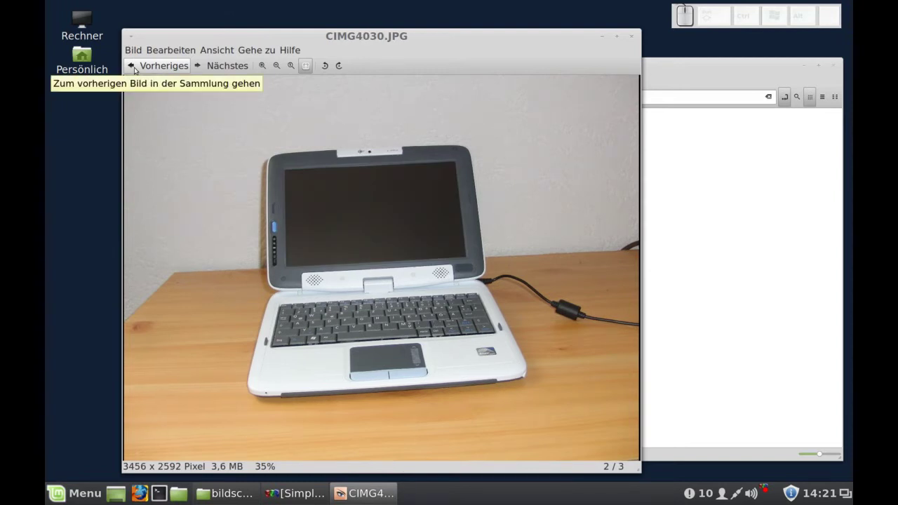
click(138, 68)
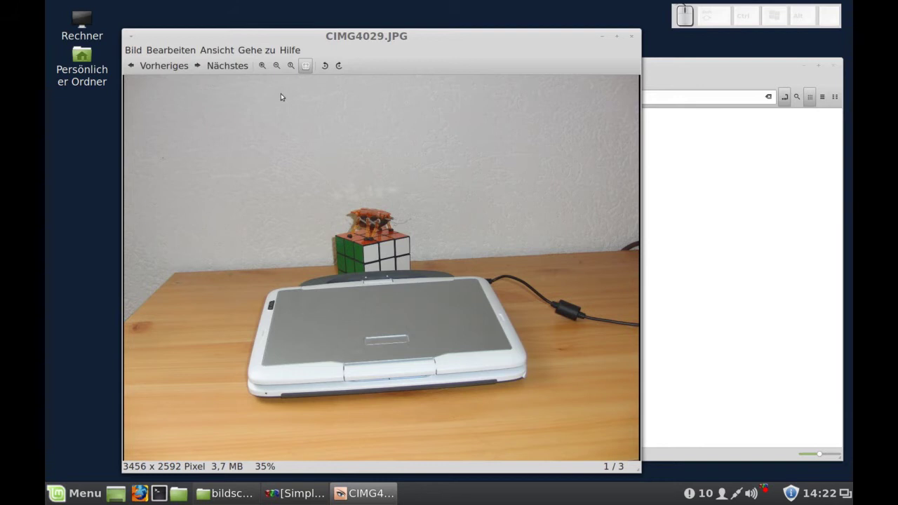
click(233, 62)
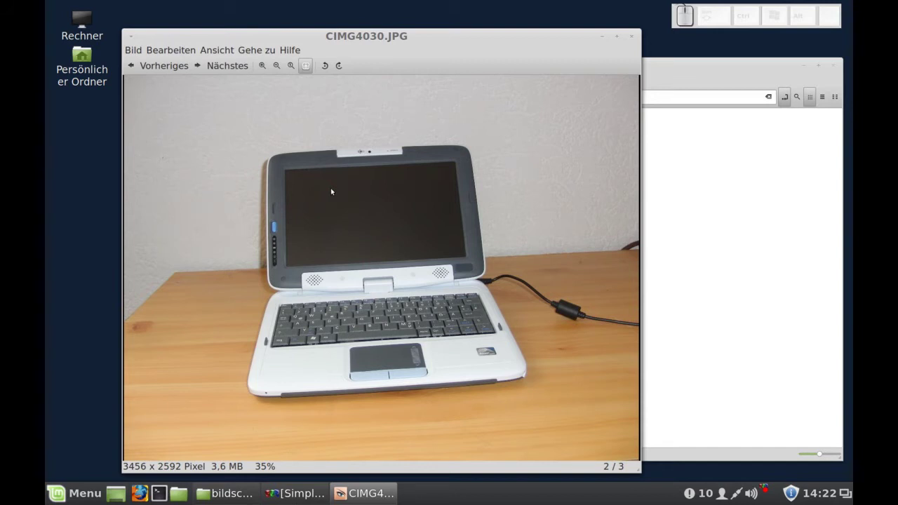
click(165, 65)
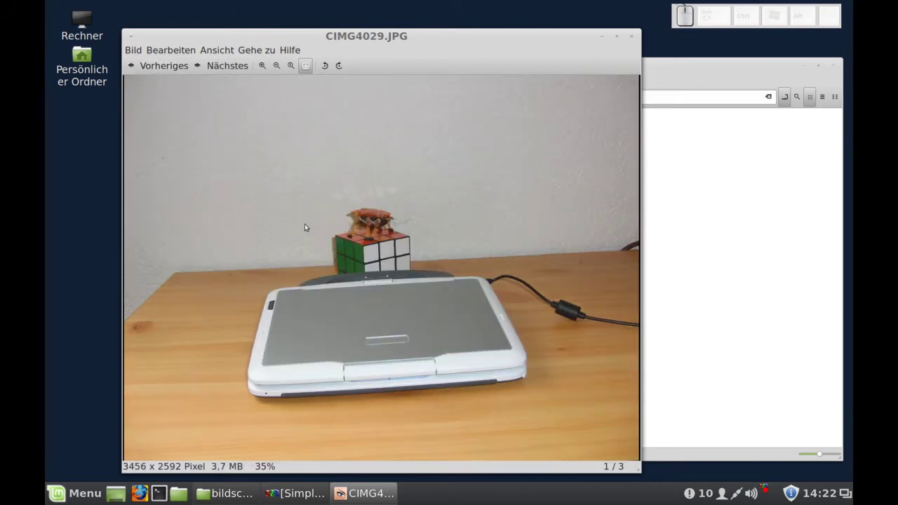
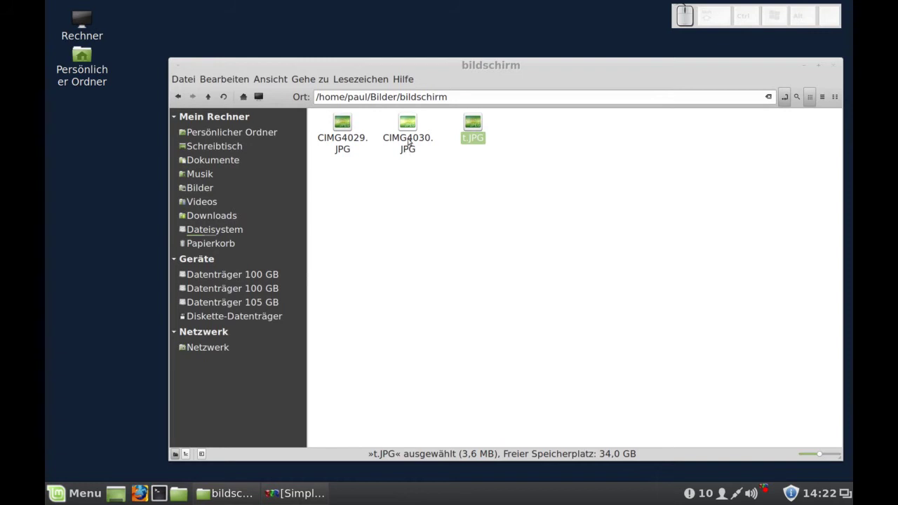
Step: Open the closed-laptop photo CIMG4029.JPG in GIMP via Öffnen mit
click(355, 140)
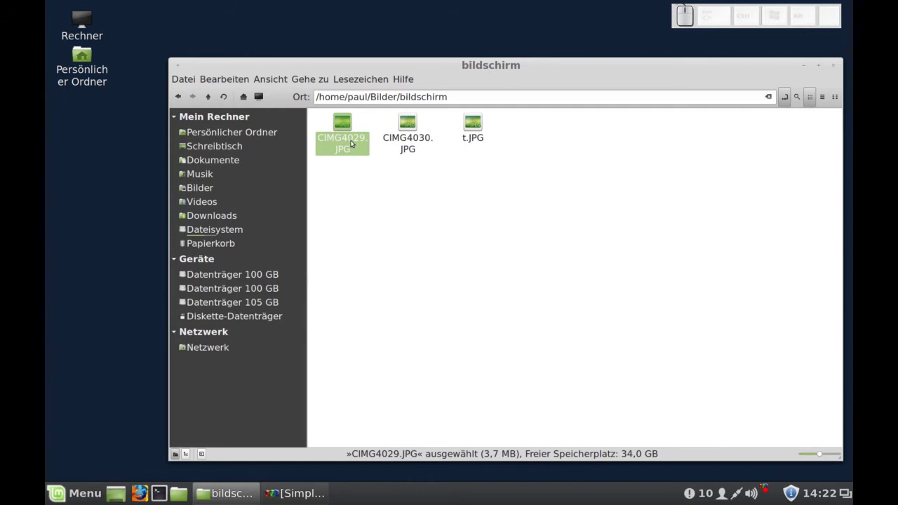
right_click(355, 140)
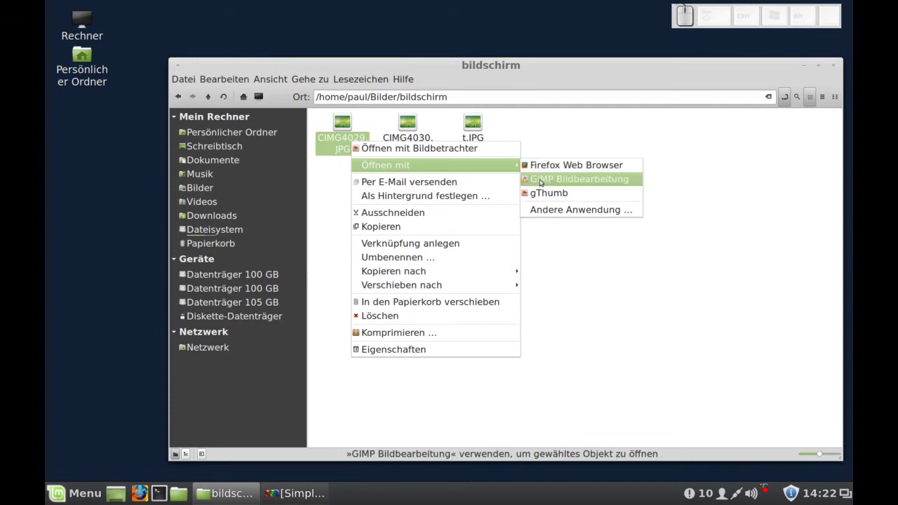
click(553, 181)
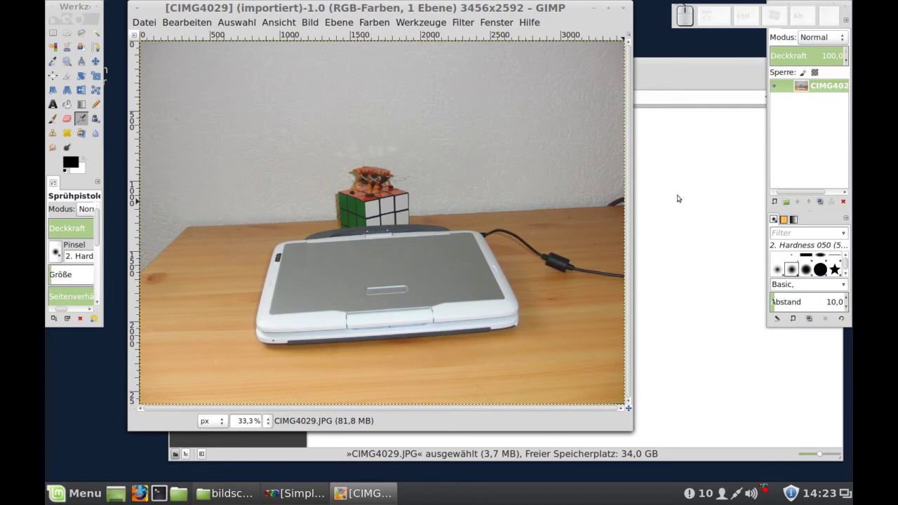
Step: Drag CIMG4030.JPG from the Nemo folder onto the canvas so it becomes a second layer
click(682, 195)
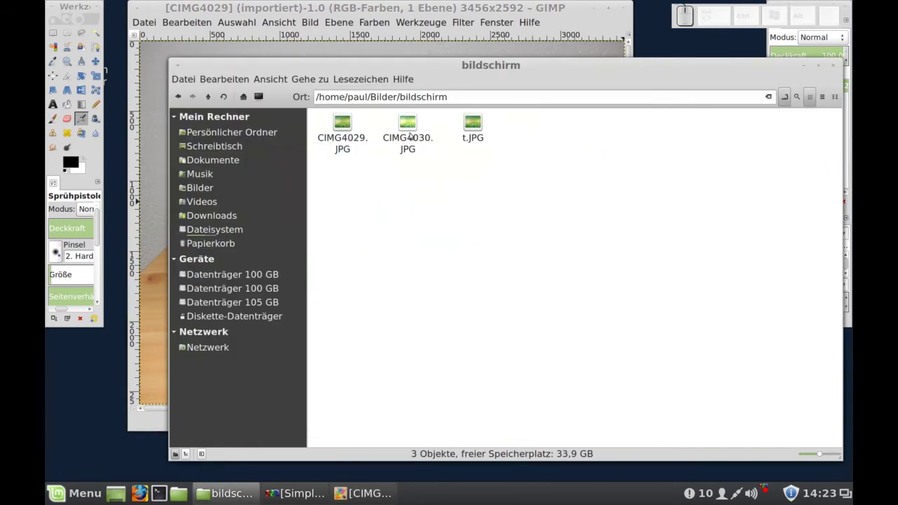
click(414, 133)
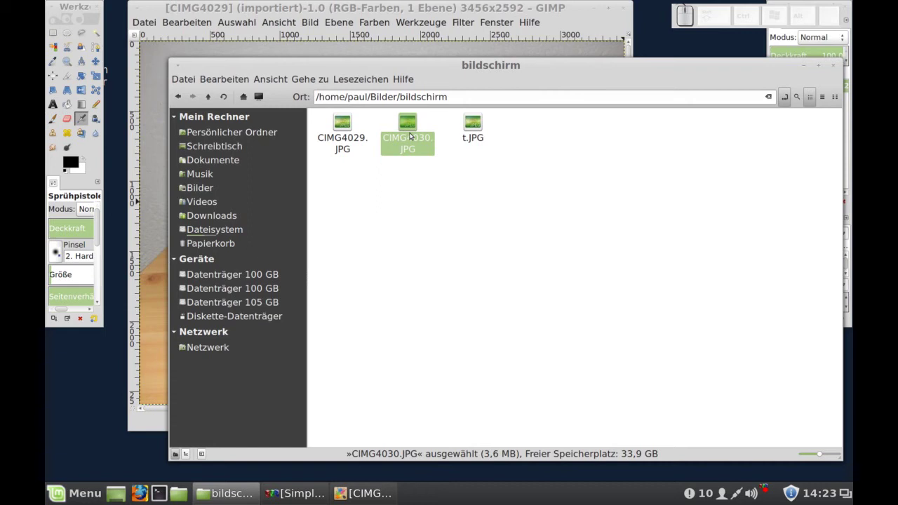
drag(399, 63, 428, 120)
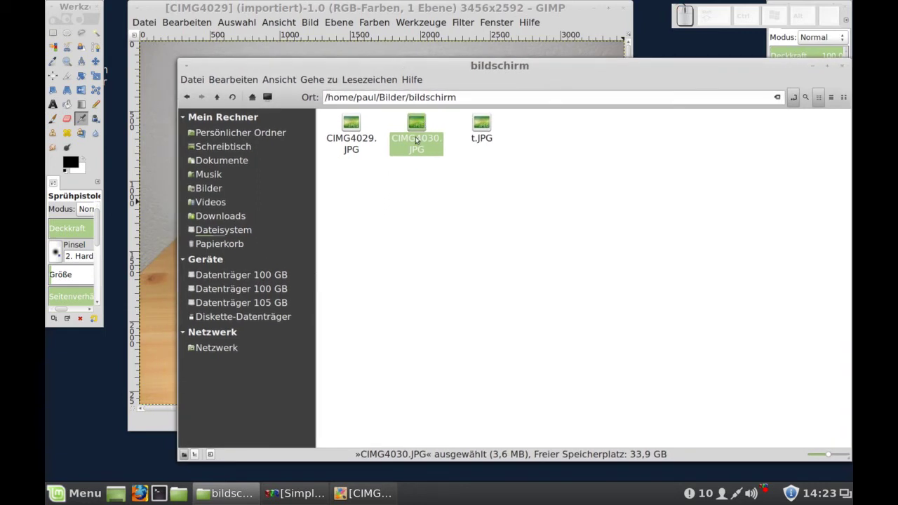
drag(419, 139, 166, 163)
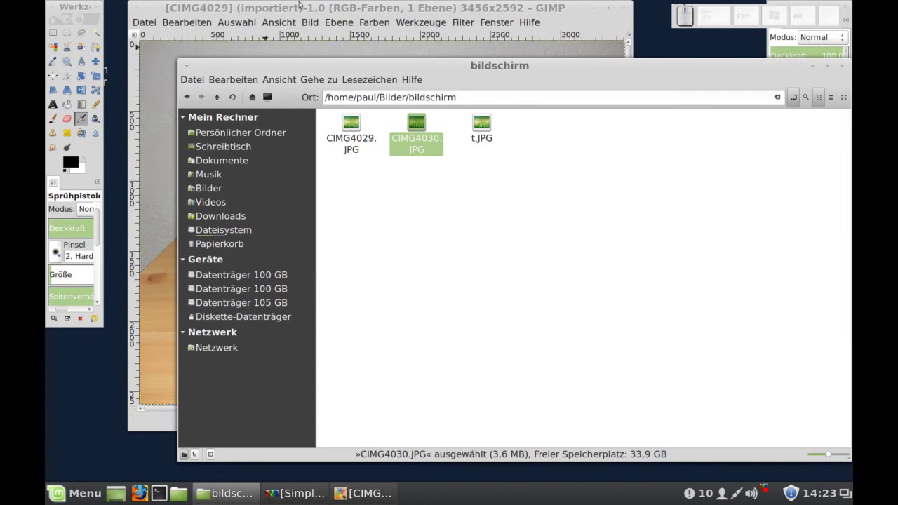
click(309, 2)
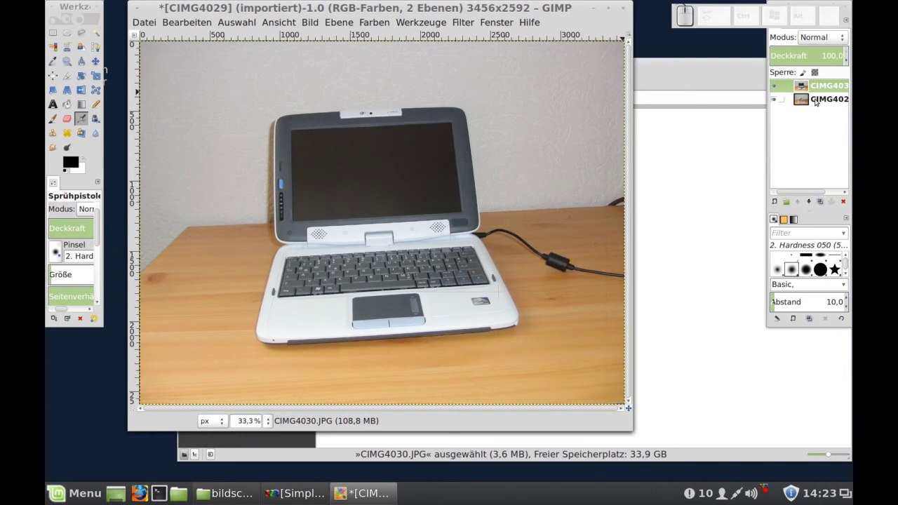
click(820, 82)
click(813, 200)
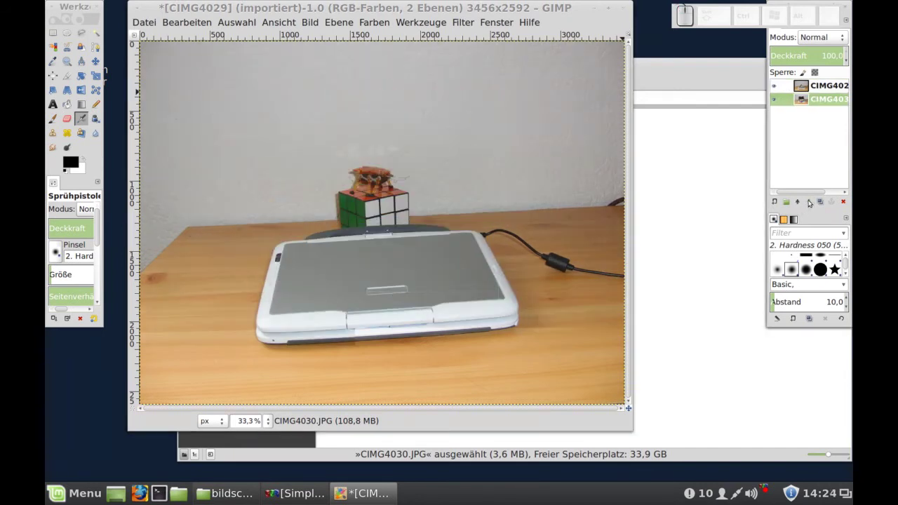
click(819, 87)
click(812, 200)
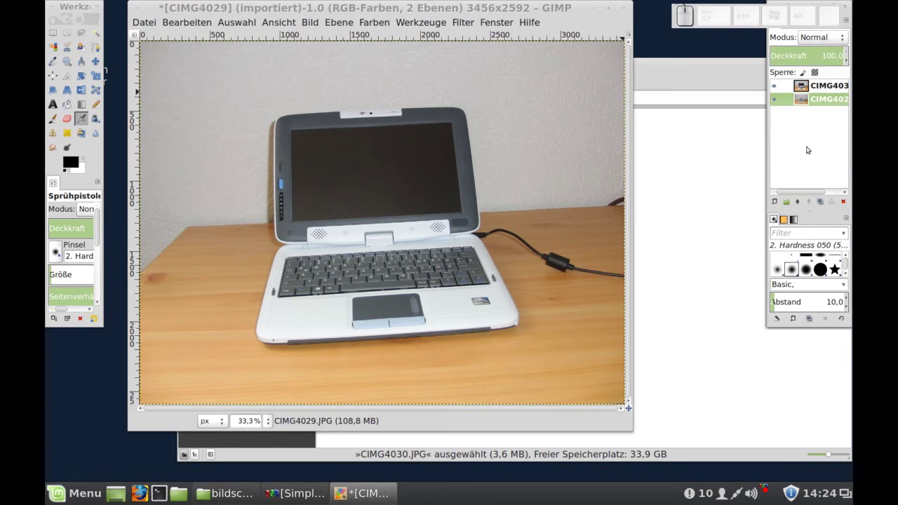
click(814, 83)
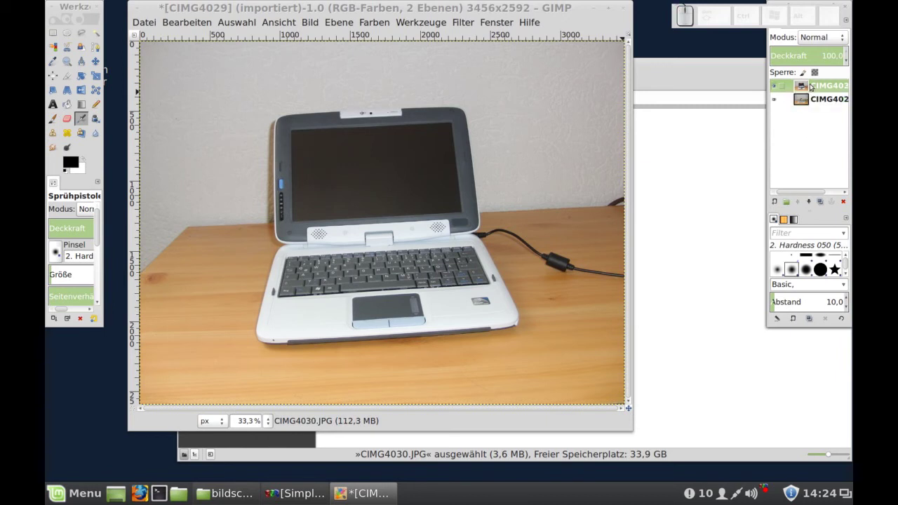
Step: Add an alpha channel to the CIMG4030 layer via Alphakanal hinzufügen
right_click(815, 83)
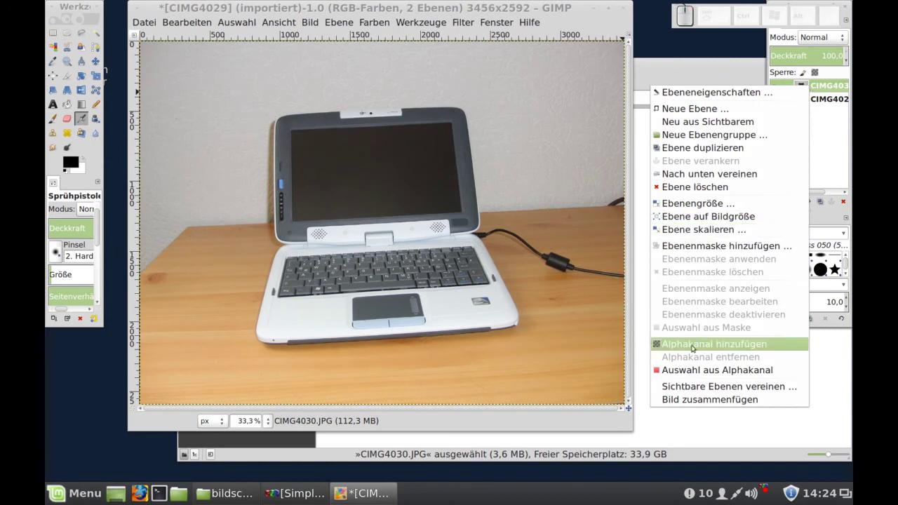
click(696, 346)
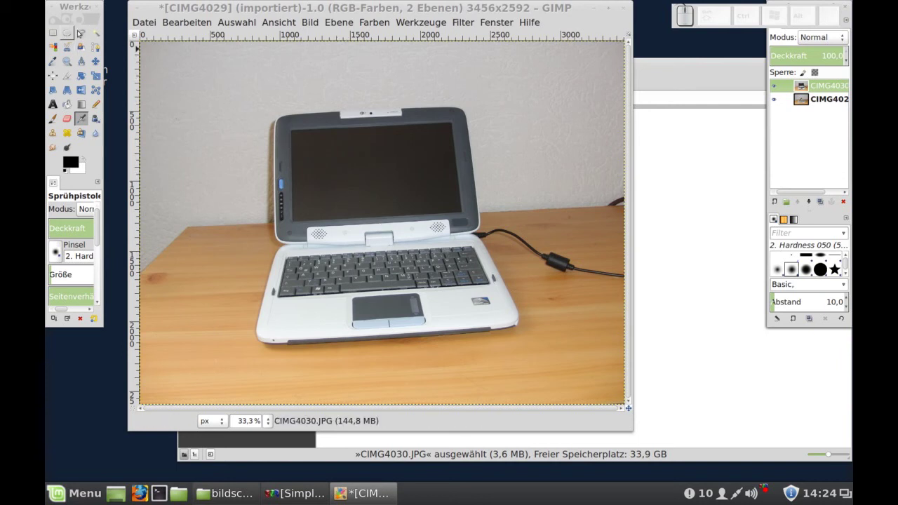
Step: Outline the laptop screen with Free Select and delete it so the cube photo shows through
click(82, 31)
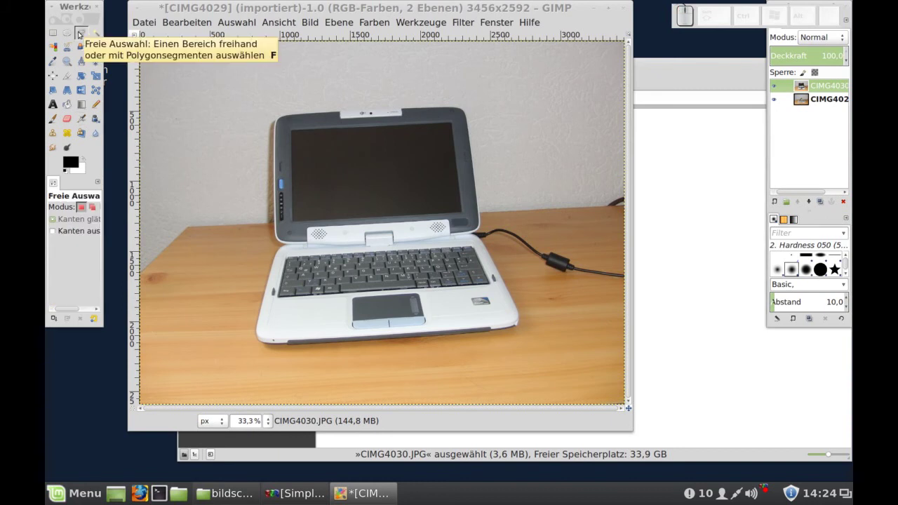
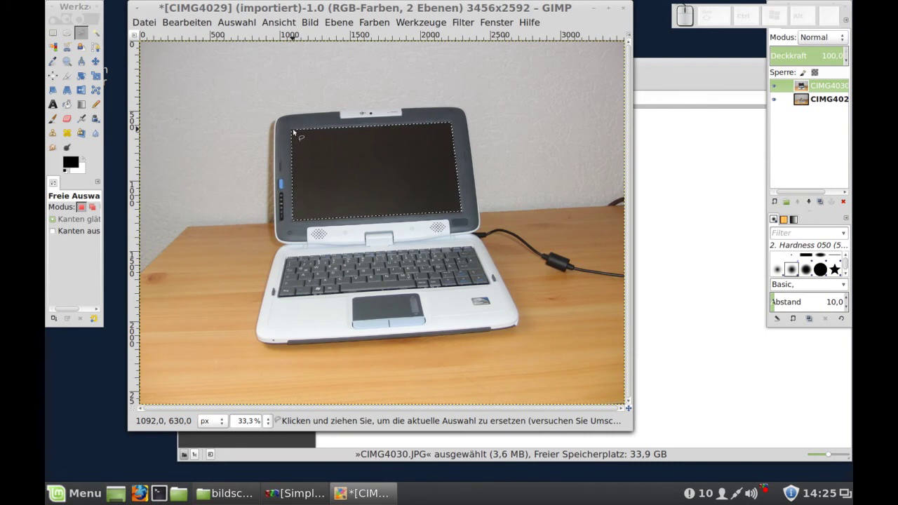
key(Delete)
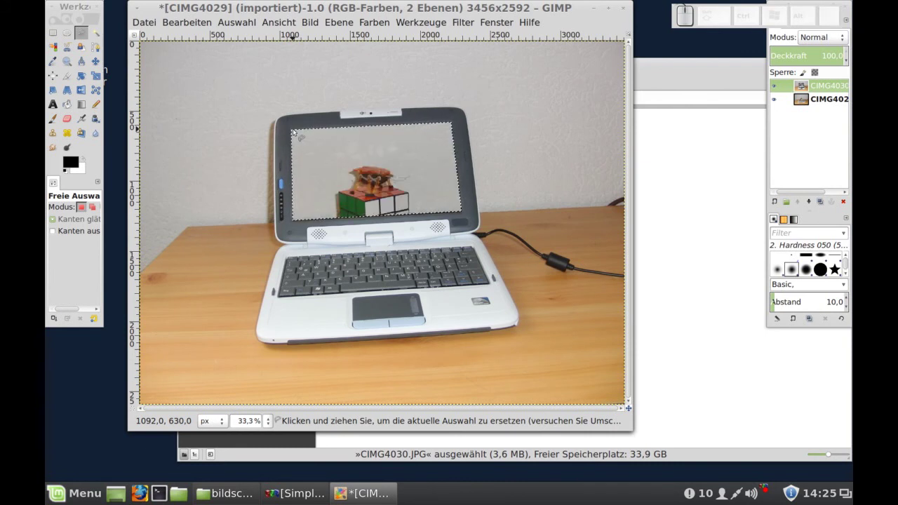
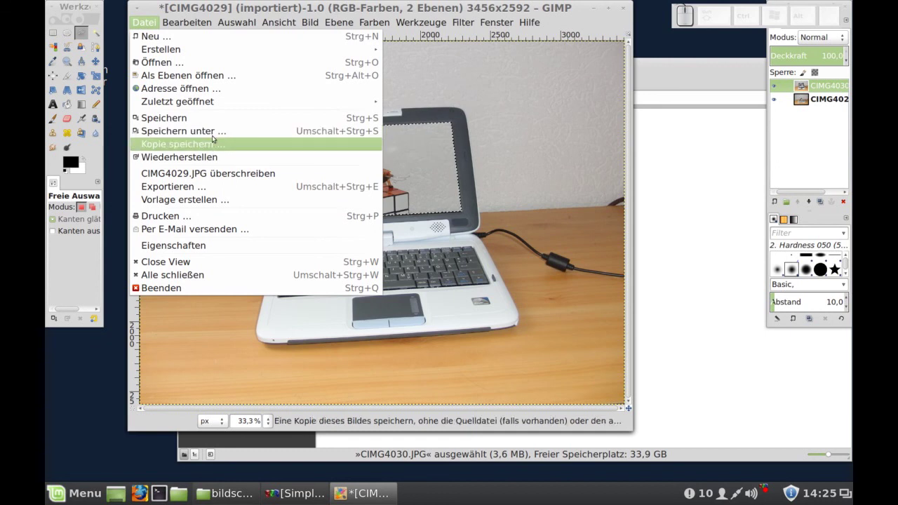
Step: Export the composite as a.JPG in the bildschirm folder
click(199, 188)
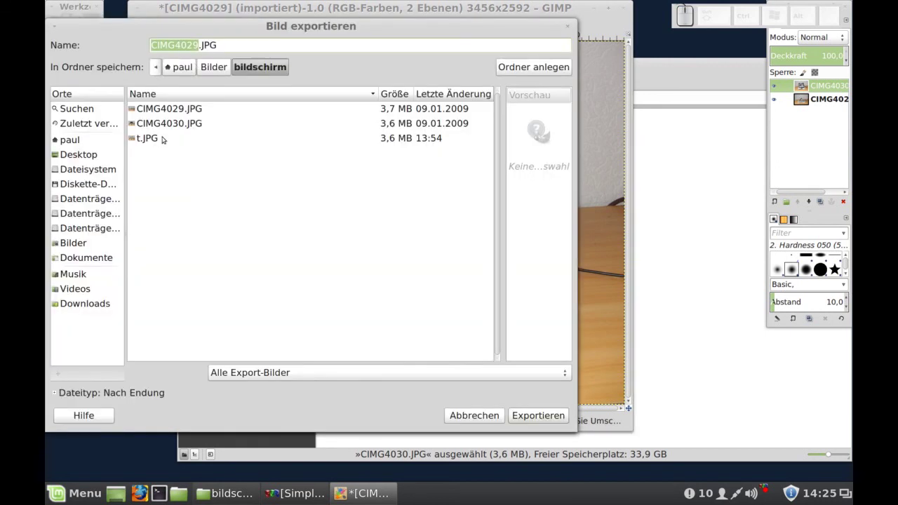
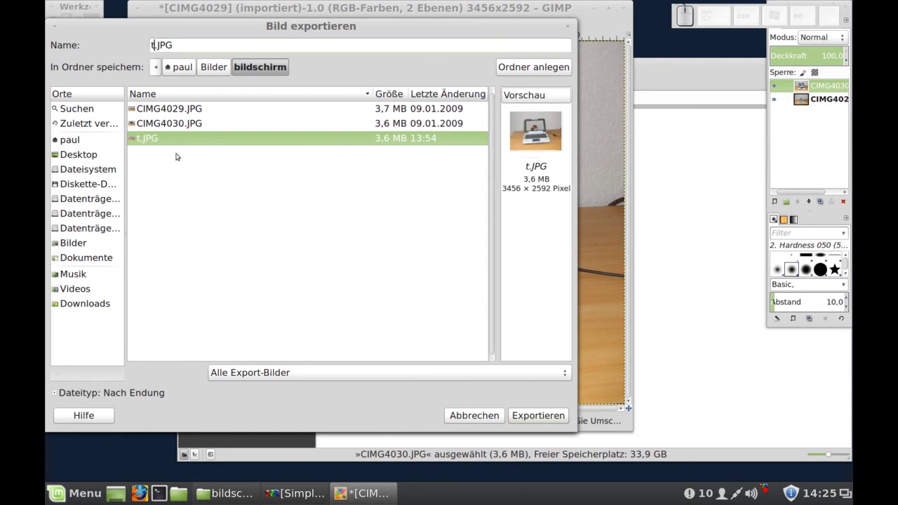
key(BackSpace)
key(a)
key(Return)
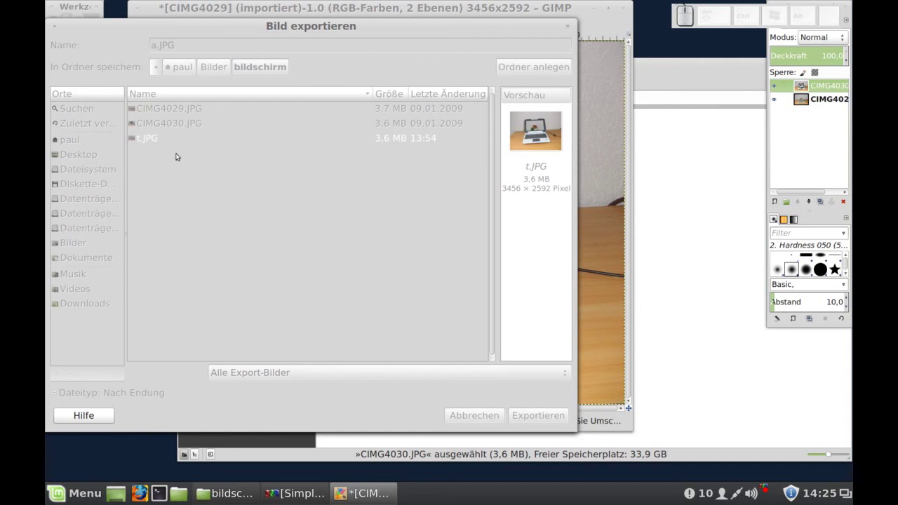
click(399, 252)
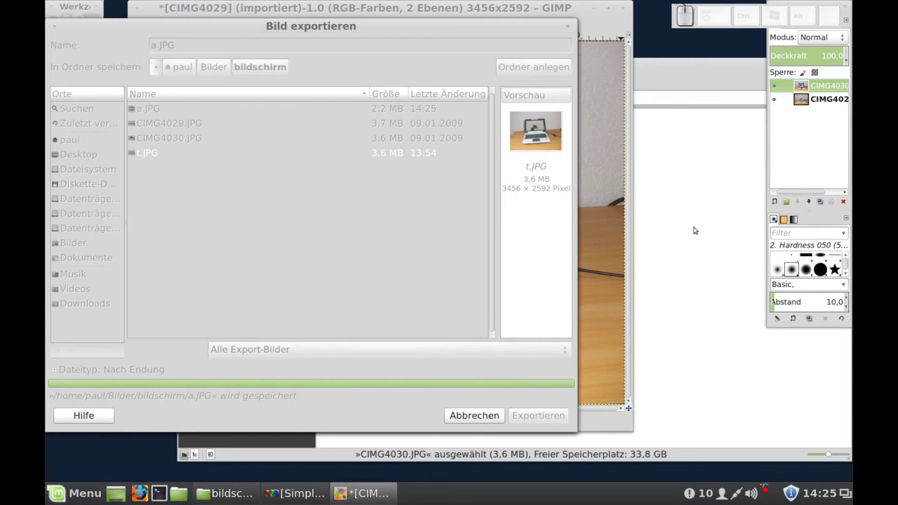
Step: Open the exported a.JPG from the Nemo folder to check the result
click(698, 227)
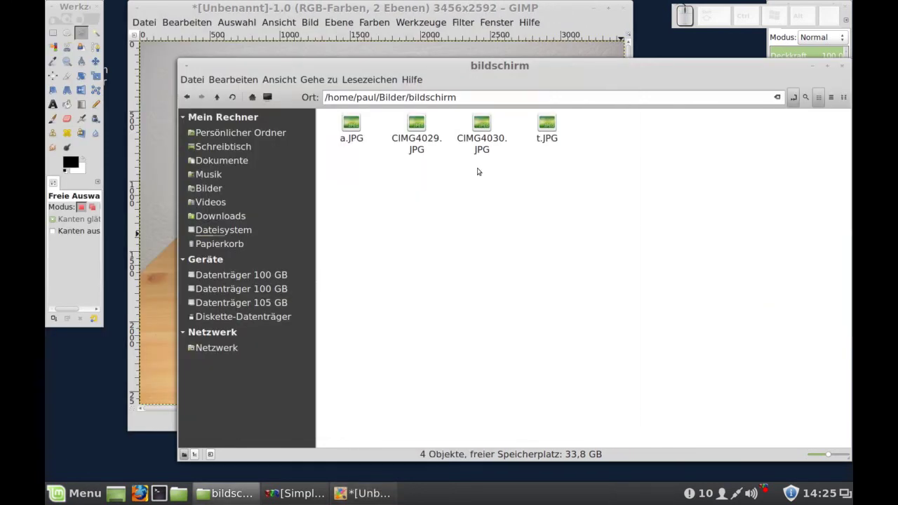
click(364, 137)
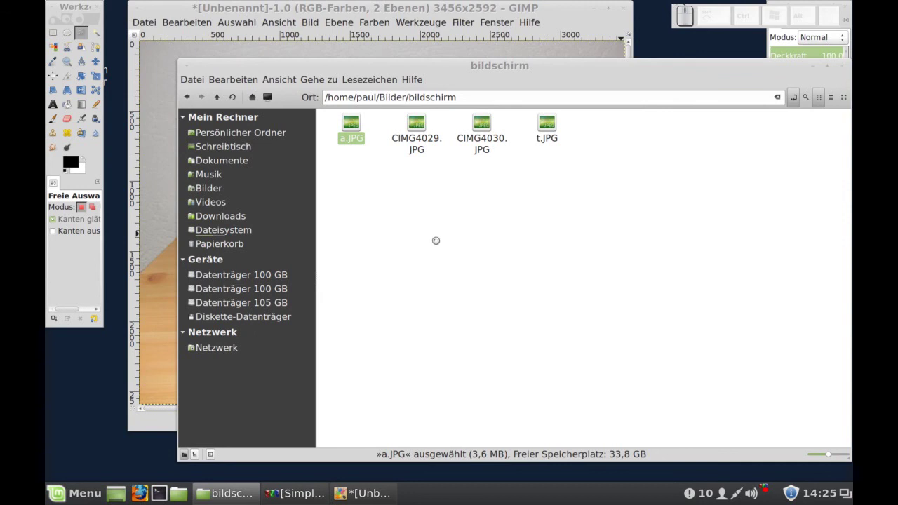